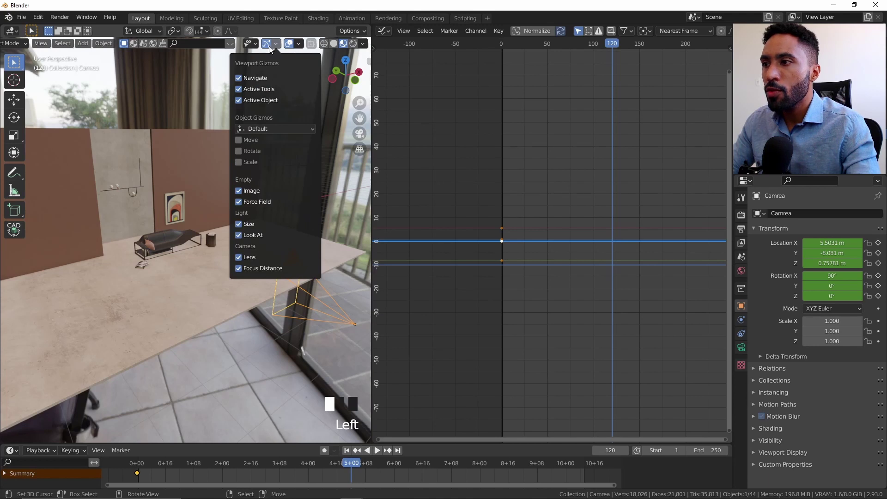
- Move the camera forward toward the back wall at frame 120 and bring up the Insert Keyframe choices
drag(280, 51, 221, 285)
drag(222, 284, 227, 266)
drag(227, 266, 140, 468)
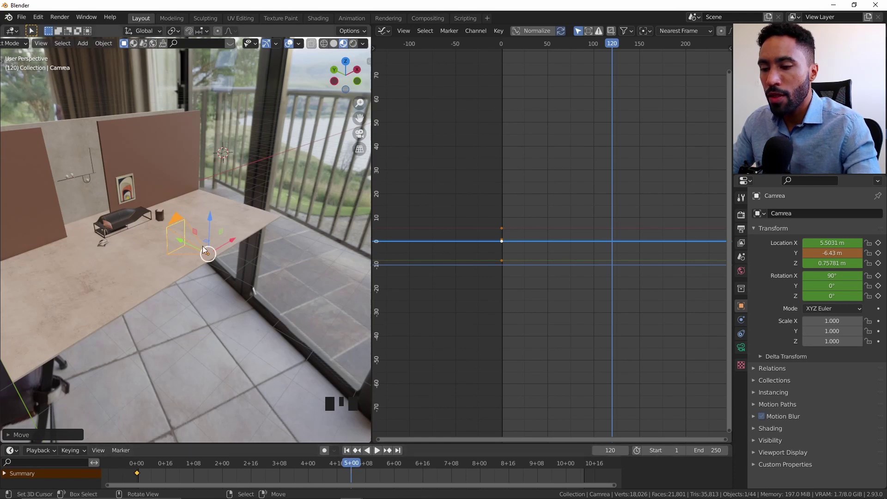
key(KP_0)
key(g)
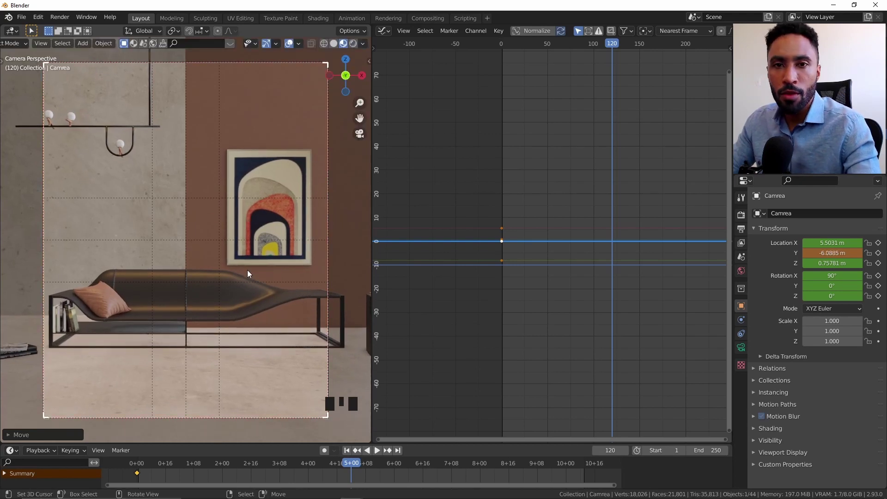
key(i)
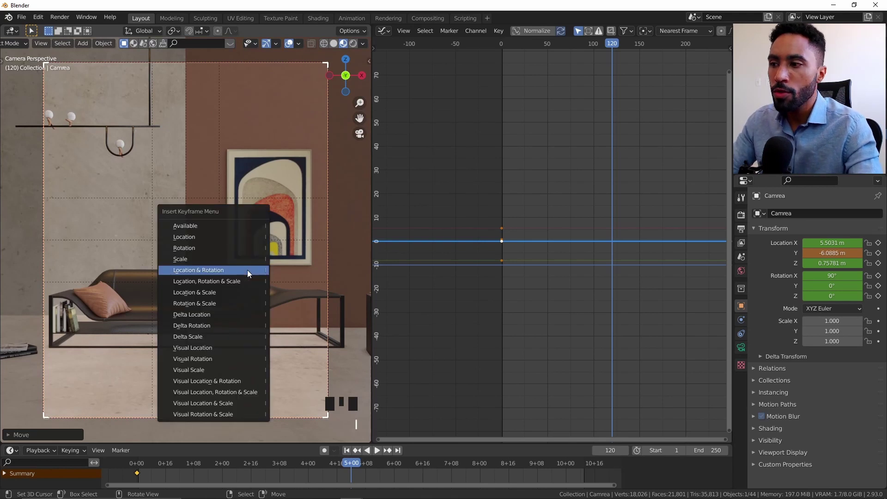
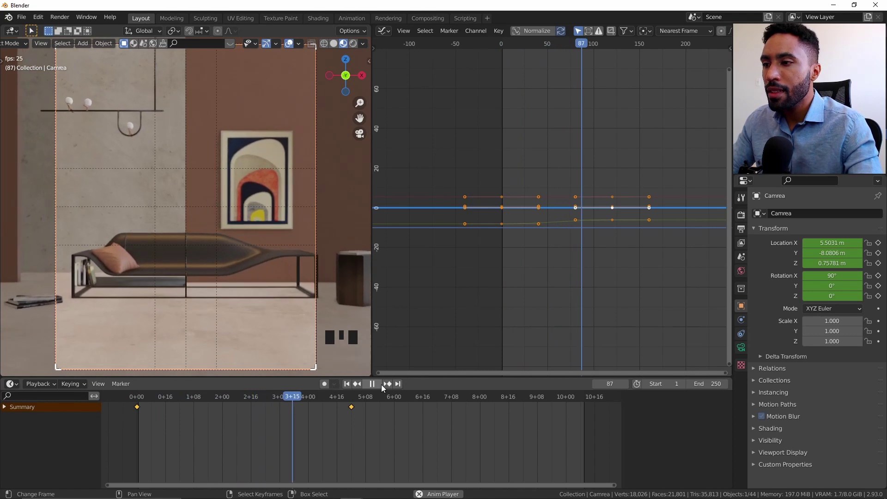
- Scrub through the camera animation to review the keyframed forward move
drag(384, 387, 577, 232)
drag(576, 232, 42, 40)
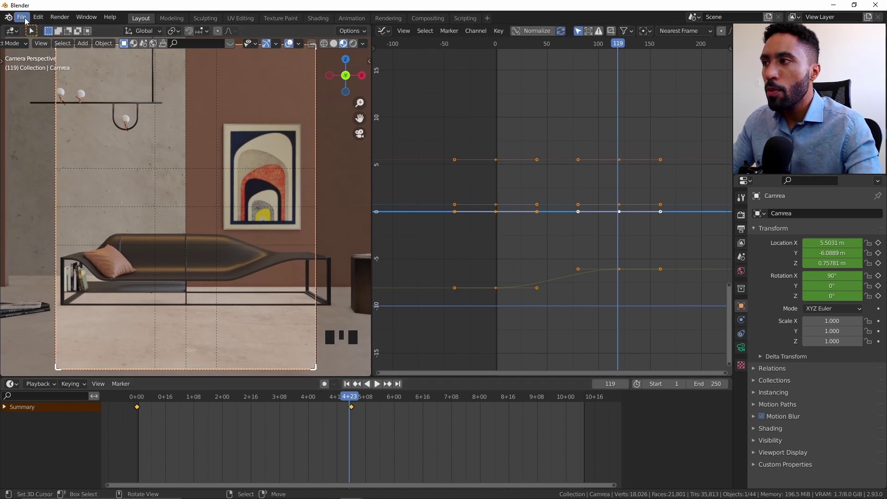
- Reach the Preferences Animation section from the Edit menu
drag(37, 21, 79, 171)
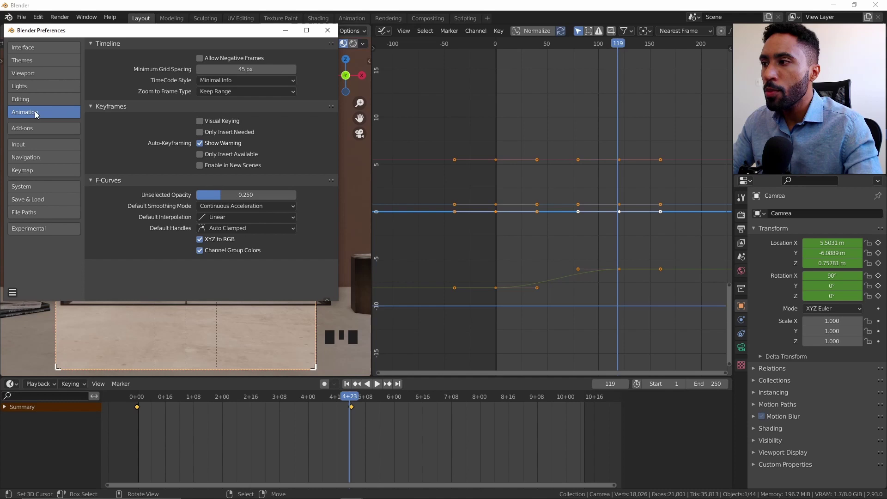
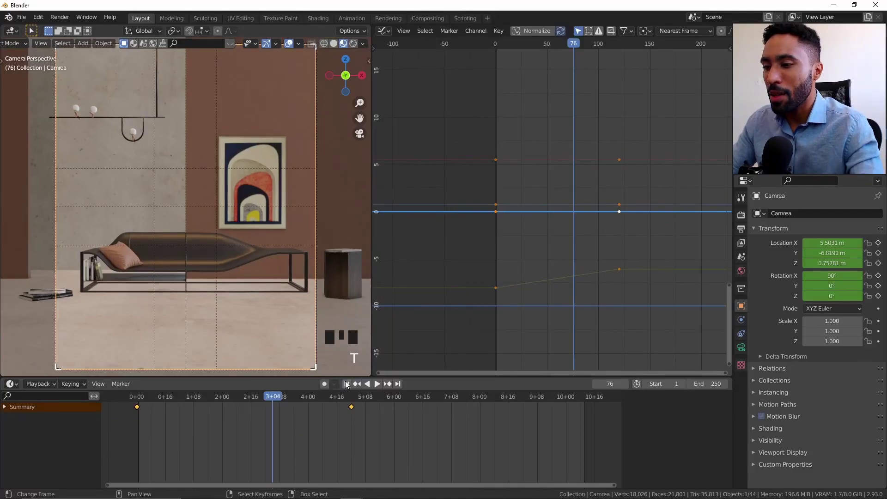
- Scrub through the two-keyframe linear camera move in the timeline
drag(347, 383, 162, 150)
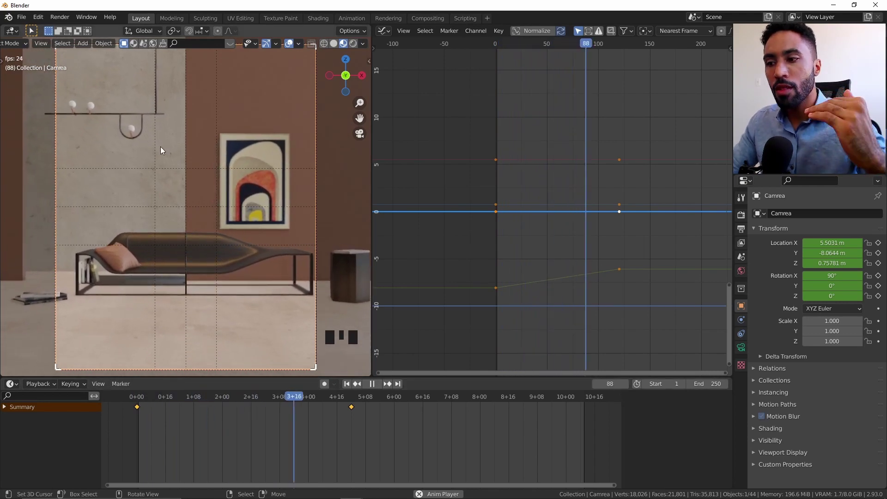
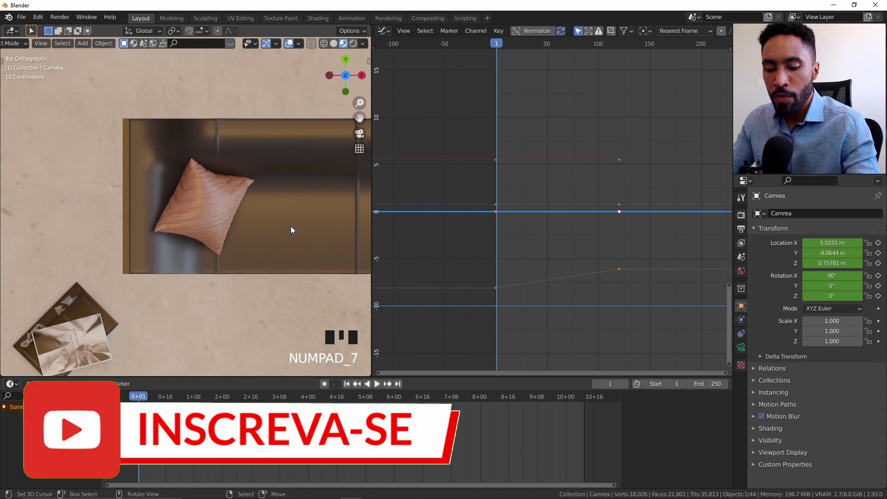
- View the sofa in perspective and set the playhead to frame 120, the camera's final keyframe
key(KP_2)
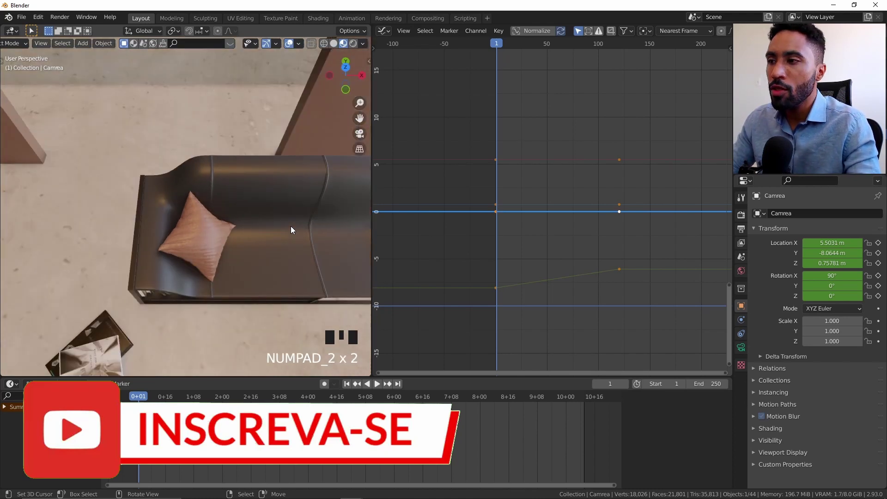
key(KP_2)
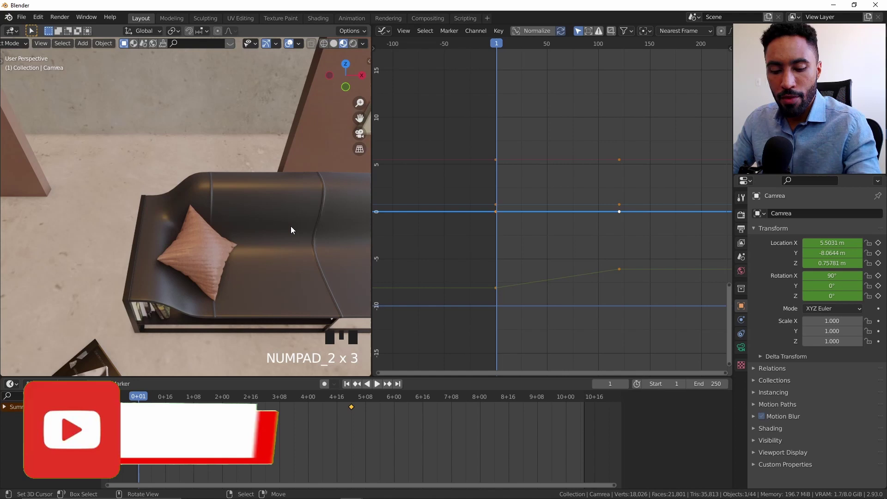
drag(313, 238, 281, 175)
key(KP_4)
key(KP_4)
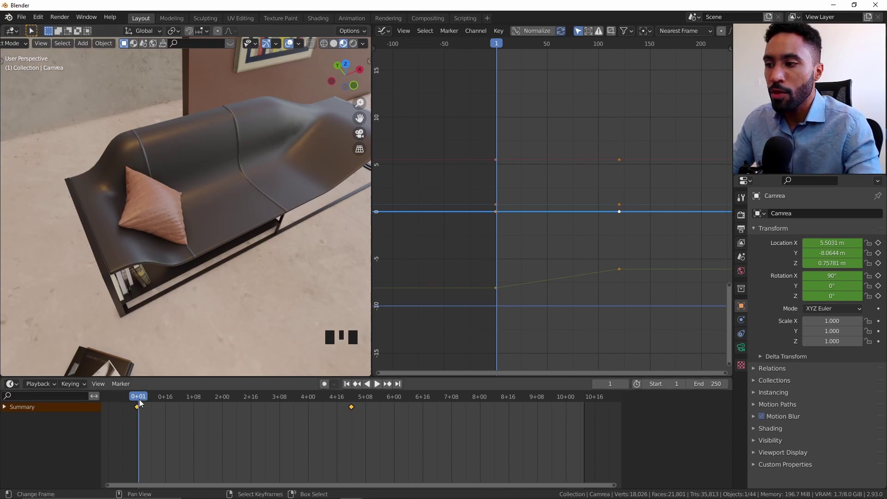
drag(143, 402, 355, 408)
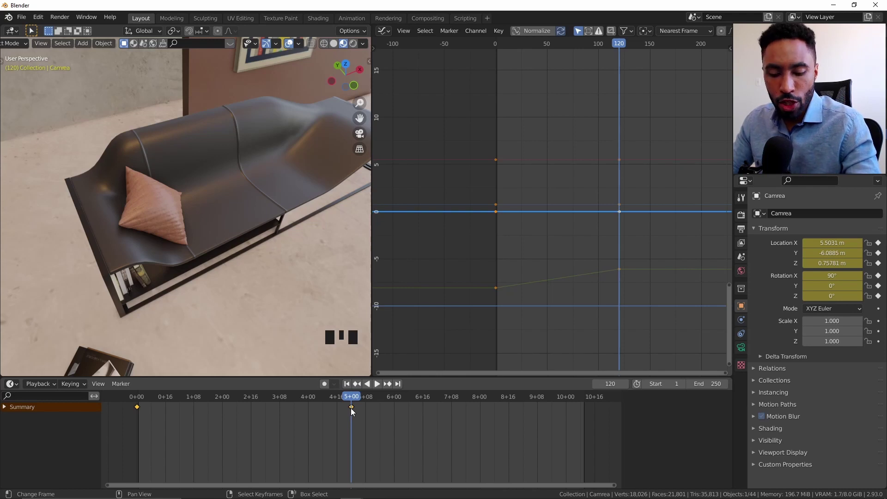
- At frame 121, snap the camera to the current view and shift it to frame the sofa pillow
key(Right)
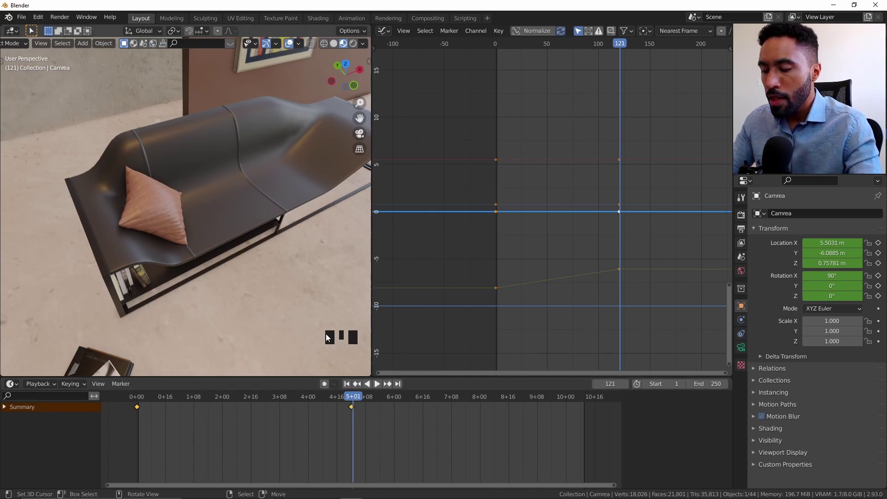
key(ctrl+alt+KP_0)
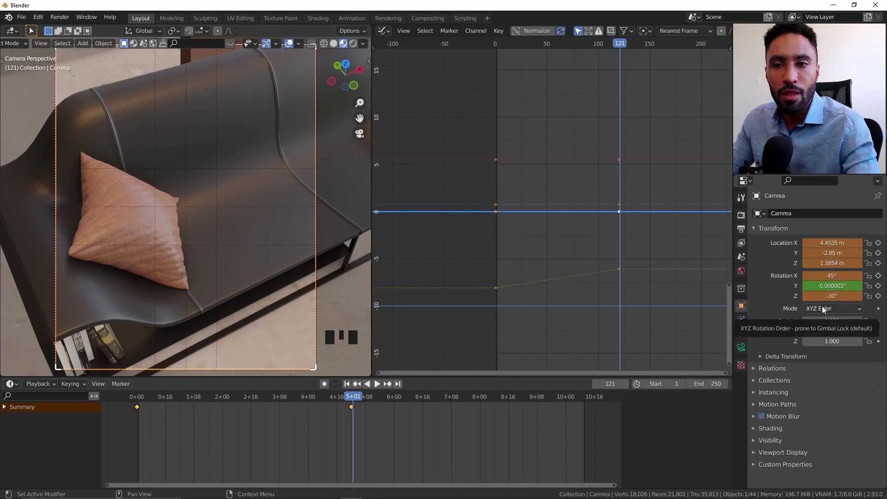
key(g)
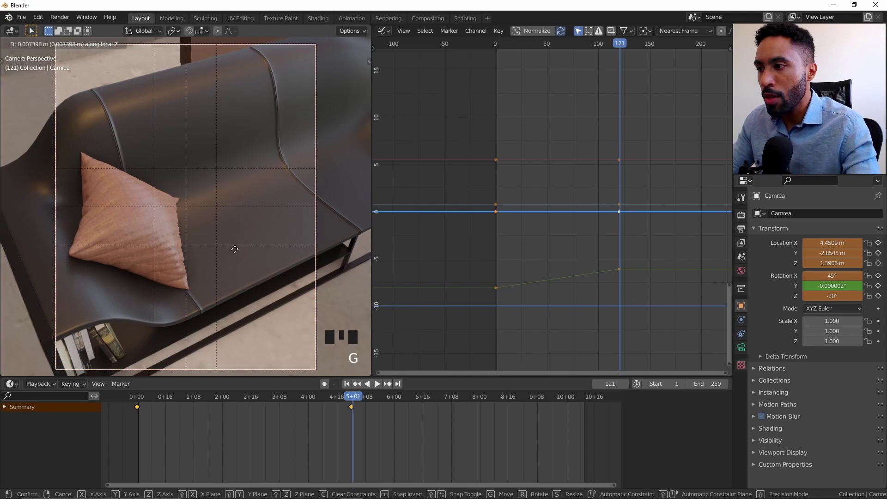
key(g)
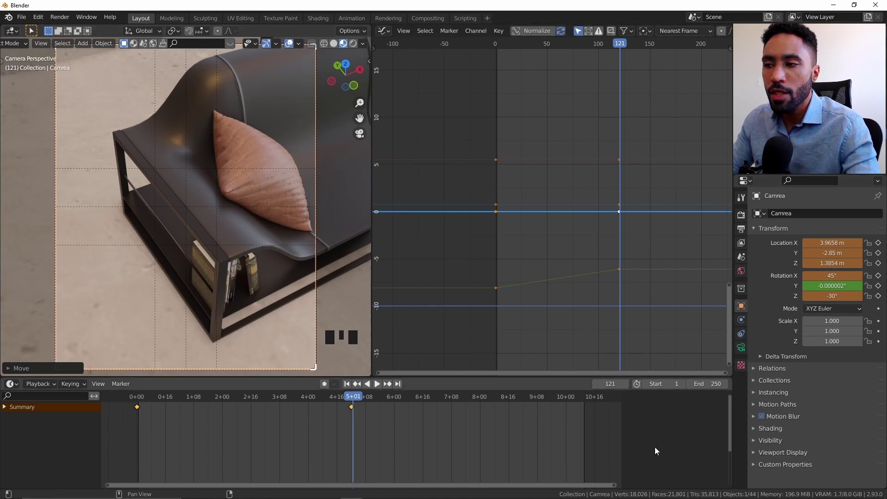
- Adjust the camera's lens settings and keyframe the pillow close-up at frame 121
click(741, 353)
scroll(down, 3)
scroll(down, 3)
double_click(808, 394)
double_click(809, 418)
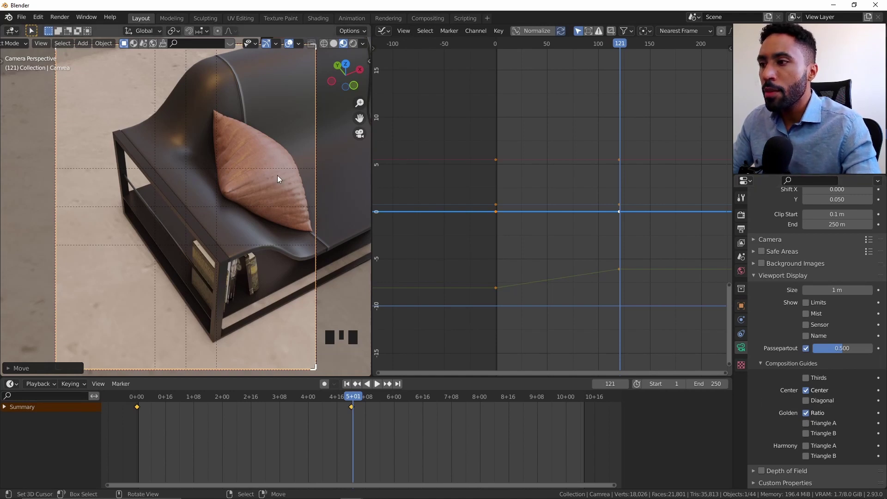
key(i)
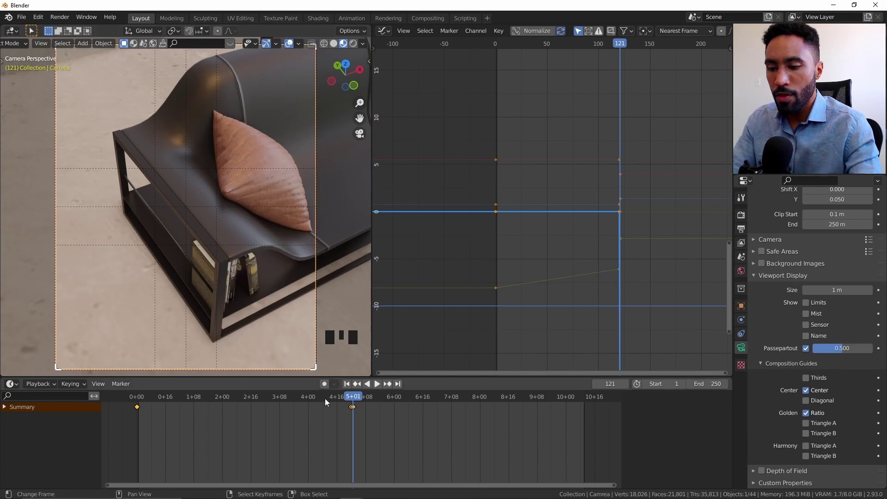
- Step between frames 120 and 121 to check the cut from wide shot to close-up
key(Left)
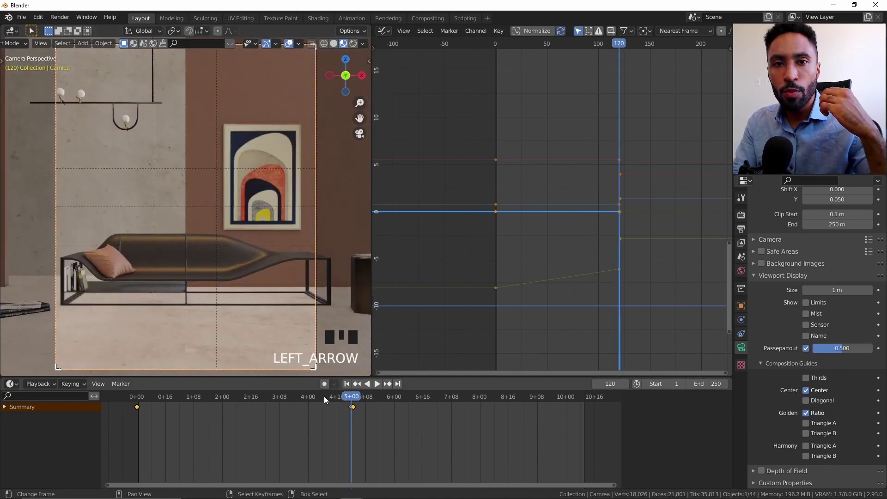
key(Right)
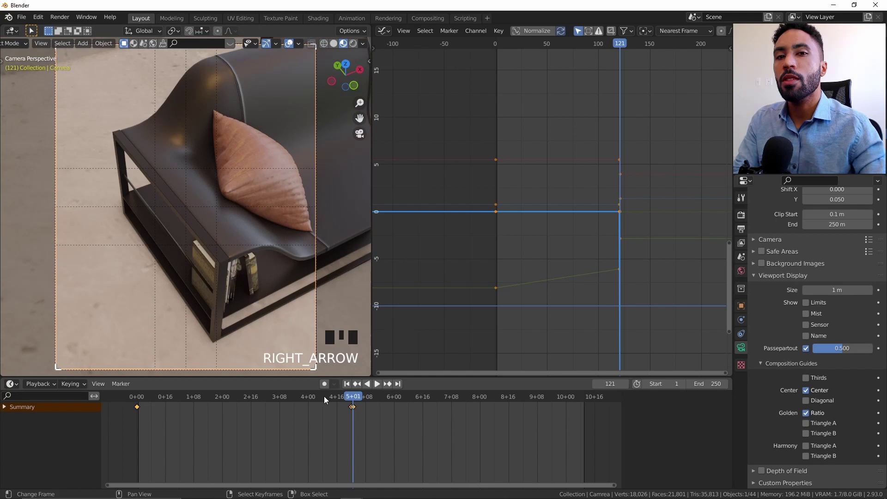
key(Left)
key(Left)
key(Right)
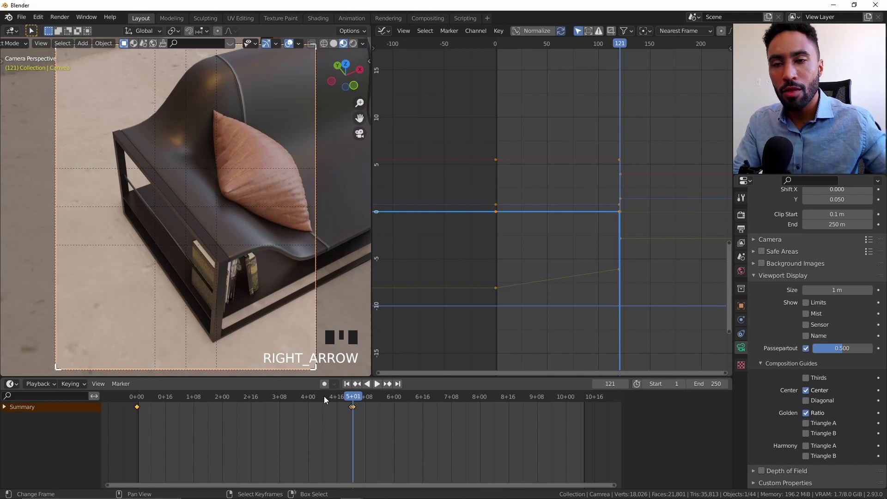
key(Left)
key(Right)
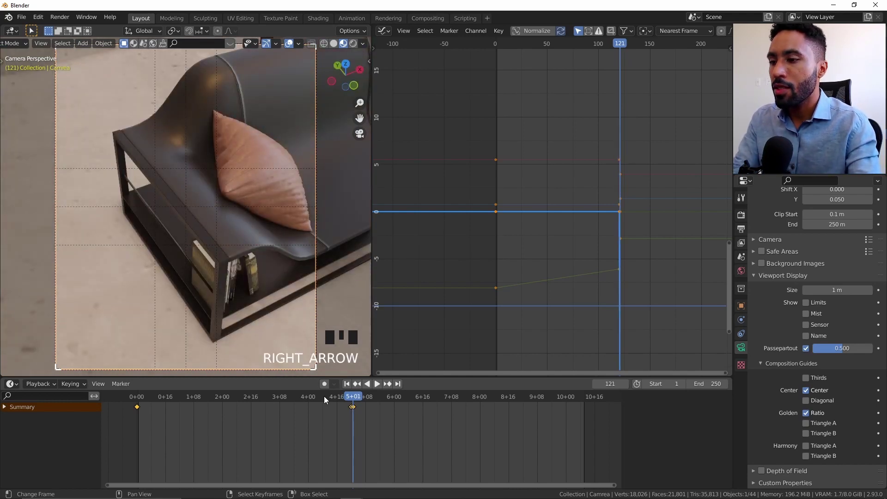
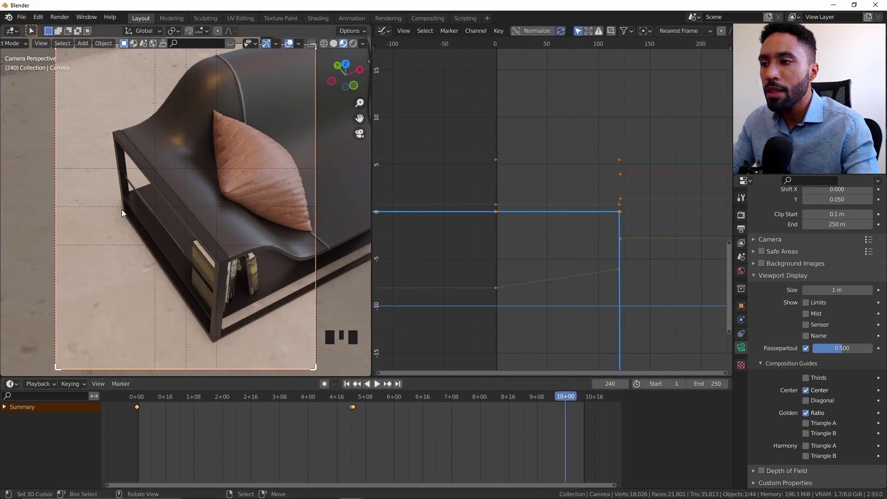
- Move the camera above the book on the side table and keyframe it at frame 240
key(g)
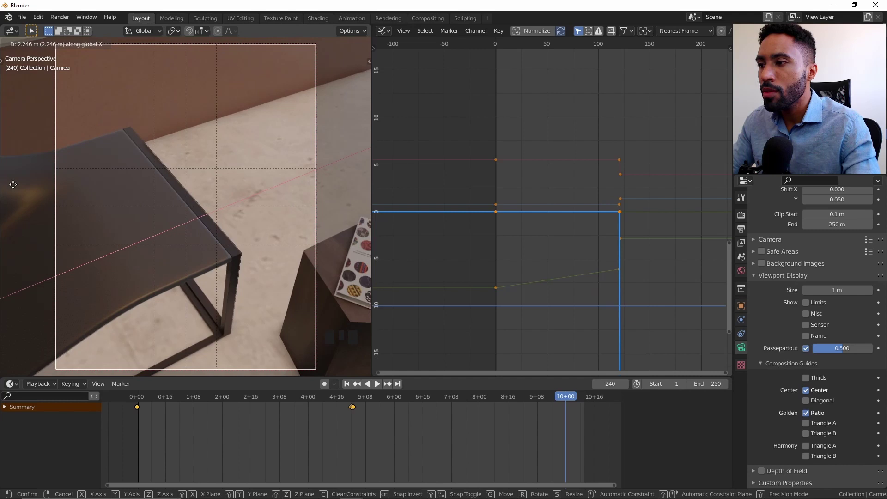
key(g)
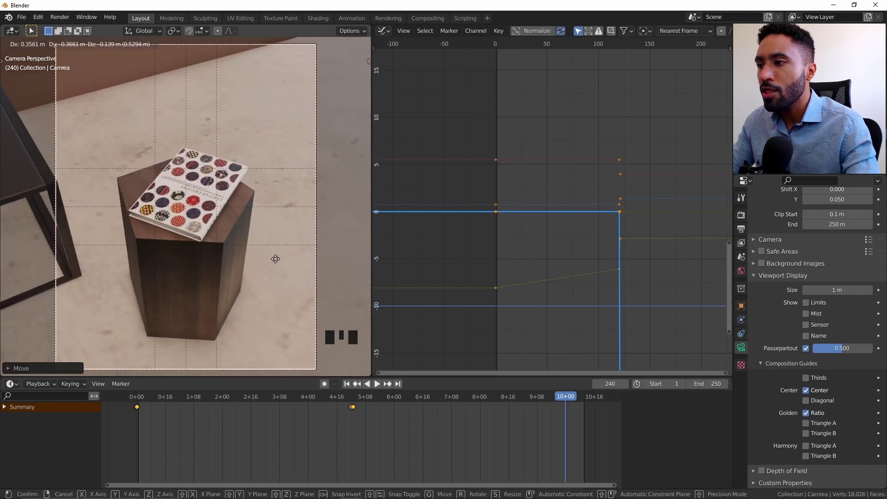
key(g)
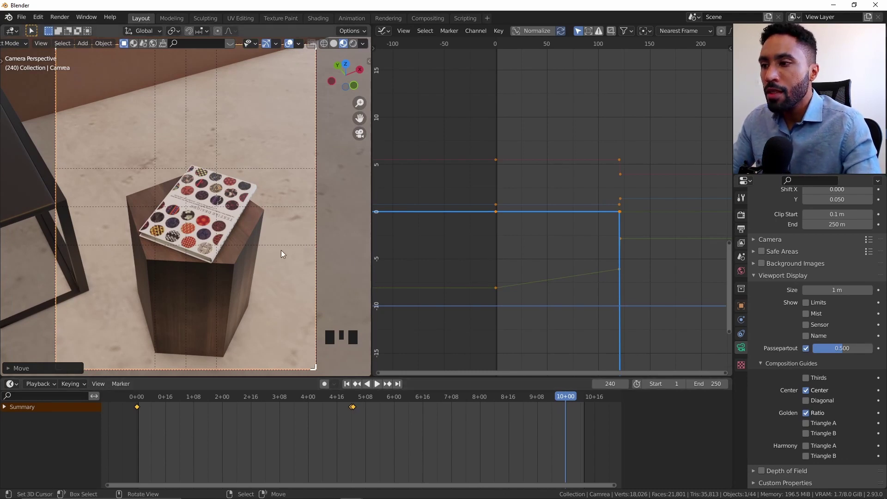
key(i)
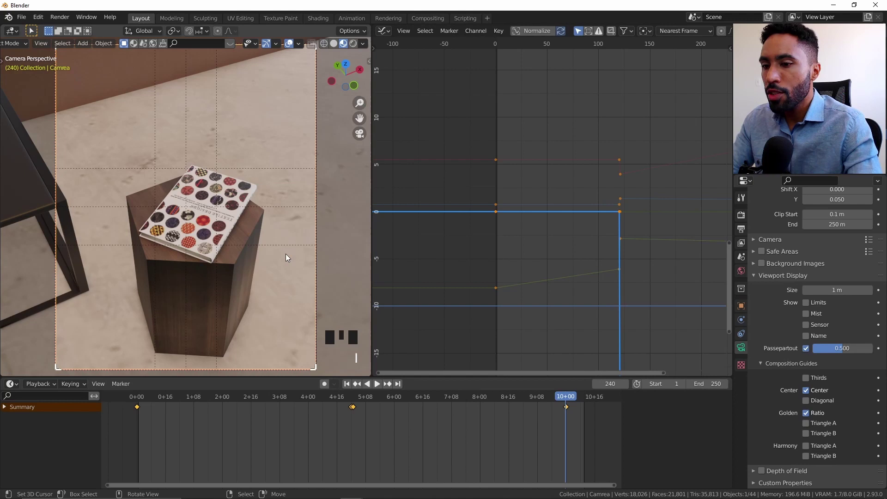
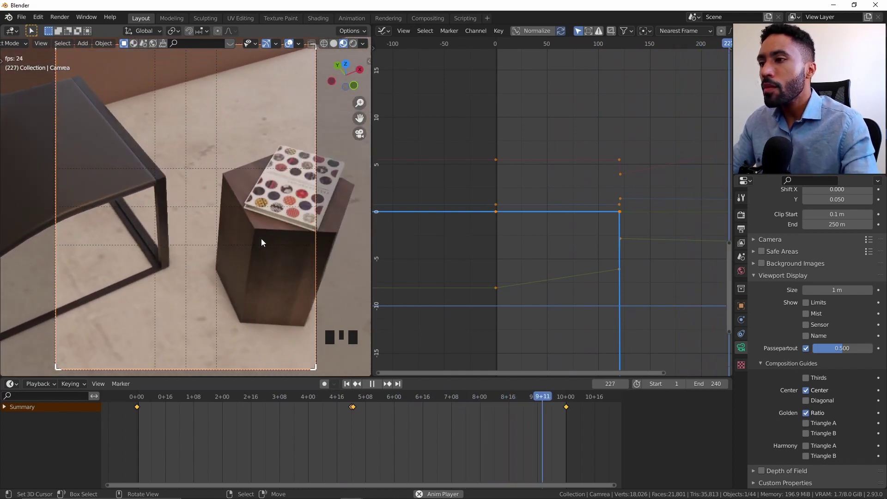
- Select all of the camera keyframes in the timeline
drag(381, 389, 572, 433)
scroll(down, 3)
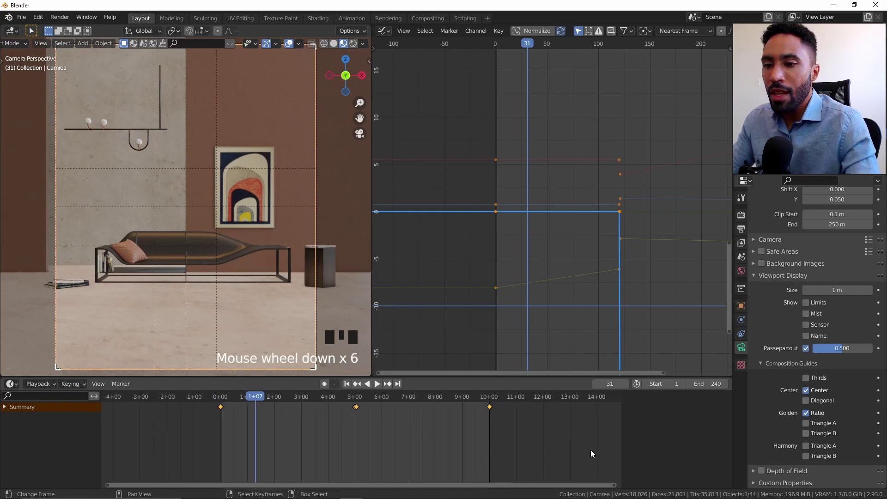
drag(495, 413, 367, 413)
scroll(up, 3)
right_click(358, 413)
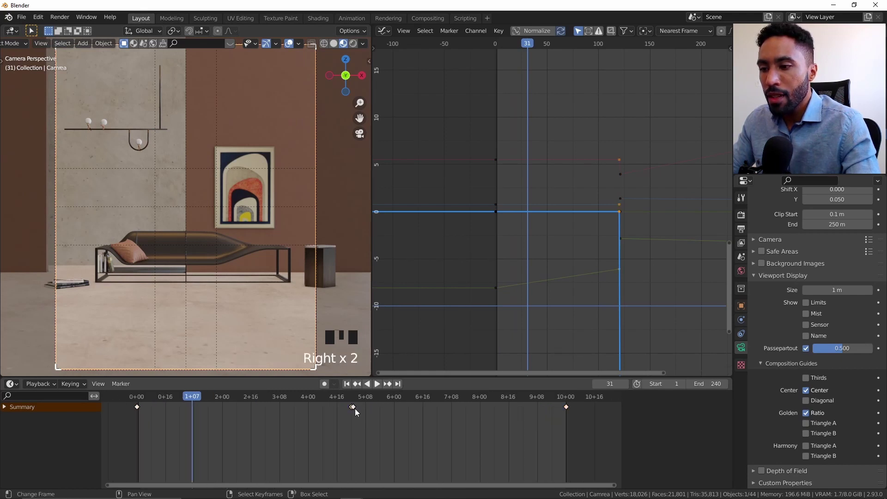
right_click(357, 412)
scroll(up, 3)
drag(337, 411, 407, 437)
scroll(down, 3)
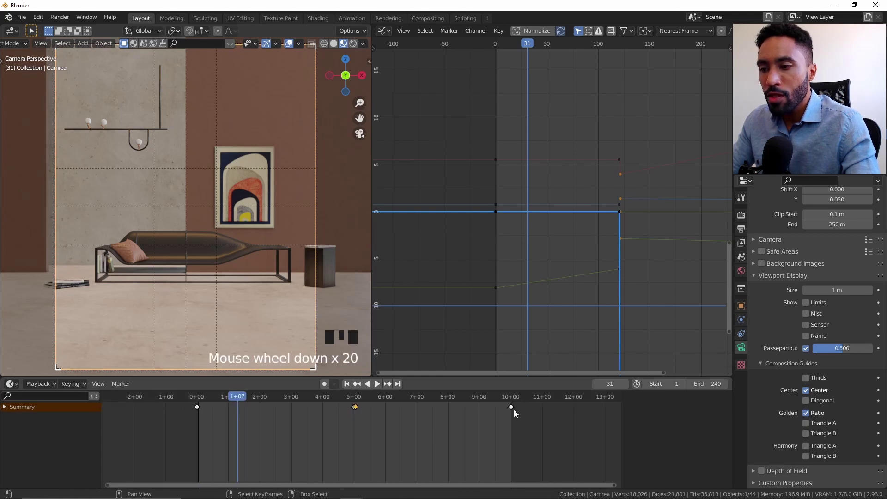
- Set the selected keyframes to Bezier interpolation and scrub to frame 117 to preview the easing
right_click(517, 414)
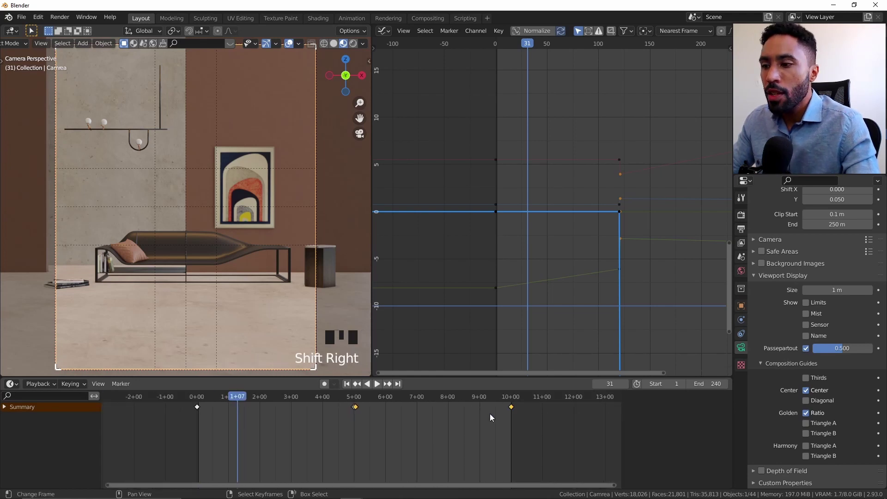
key(t)
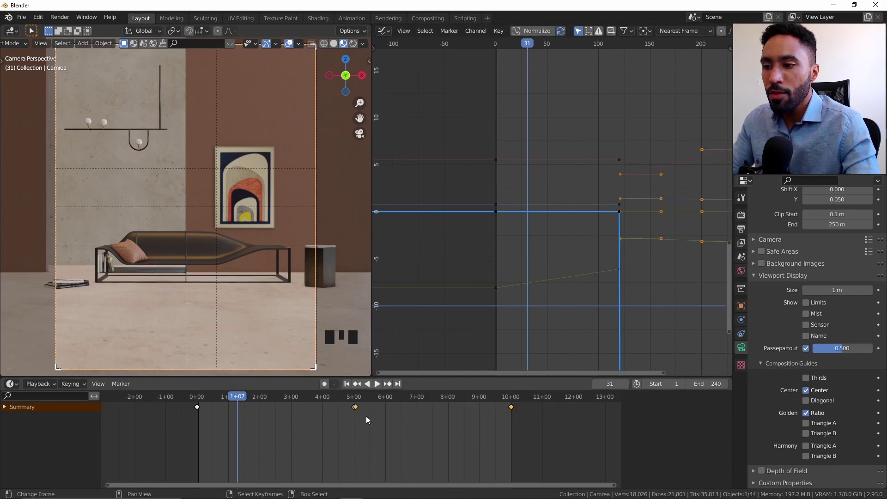
drag(227, 397, 343, 390)
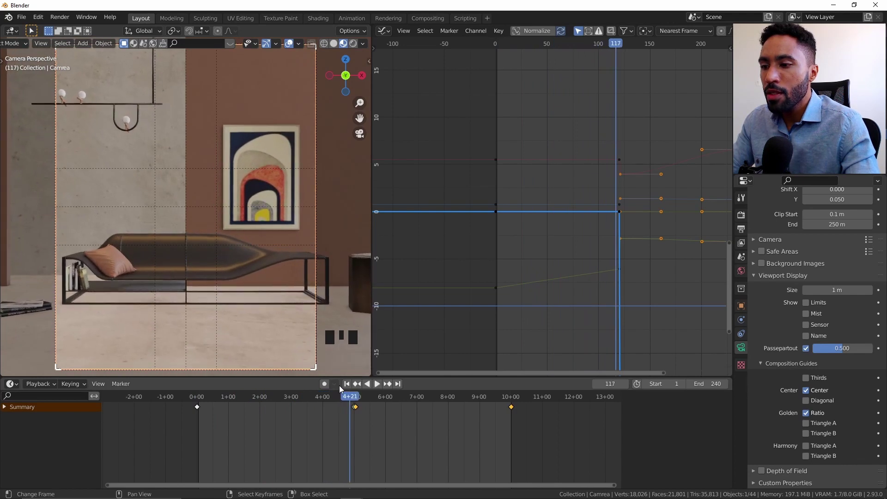